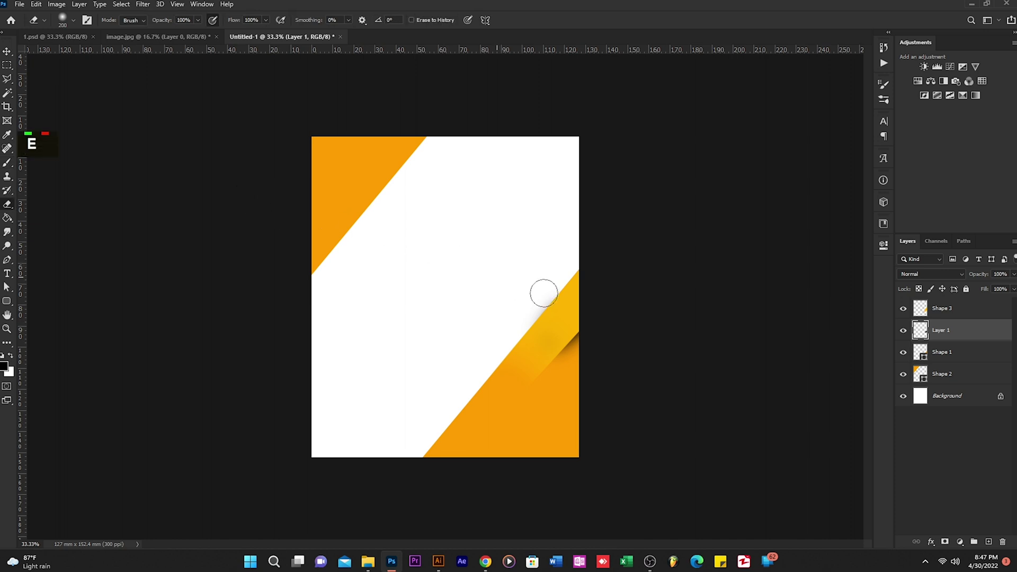
Step: Shrink the Eraser brush to clean up the shadow along the lower orange stripe
key([)
key([)
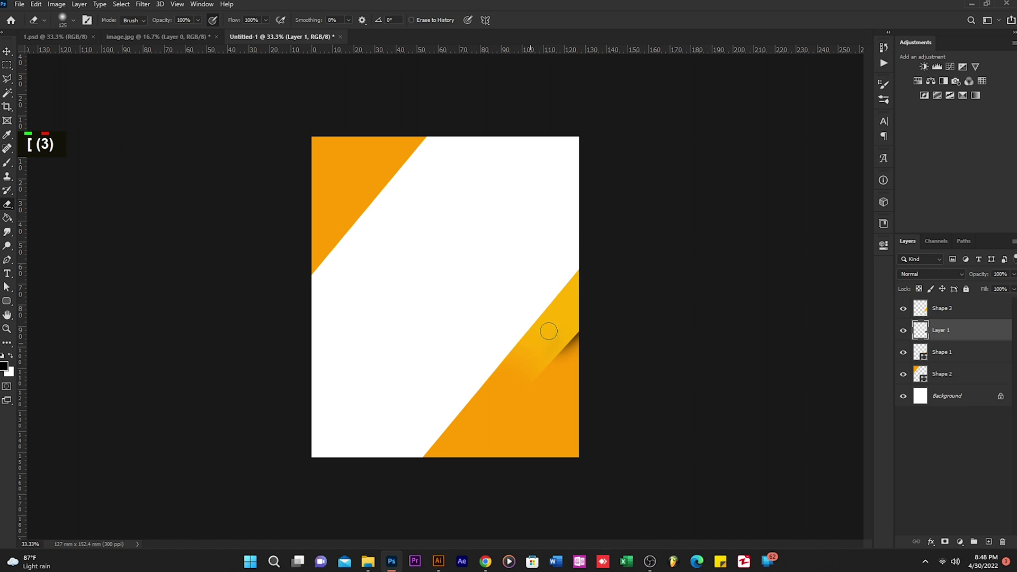
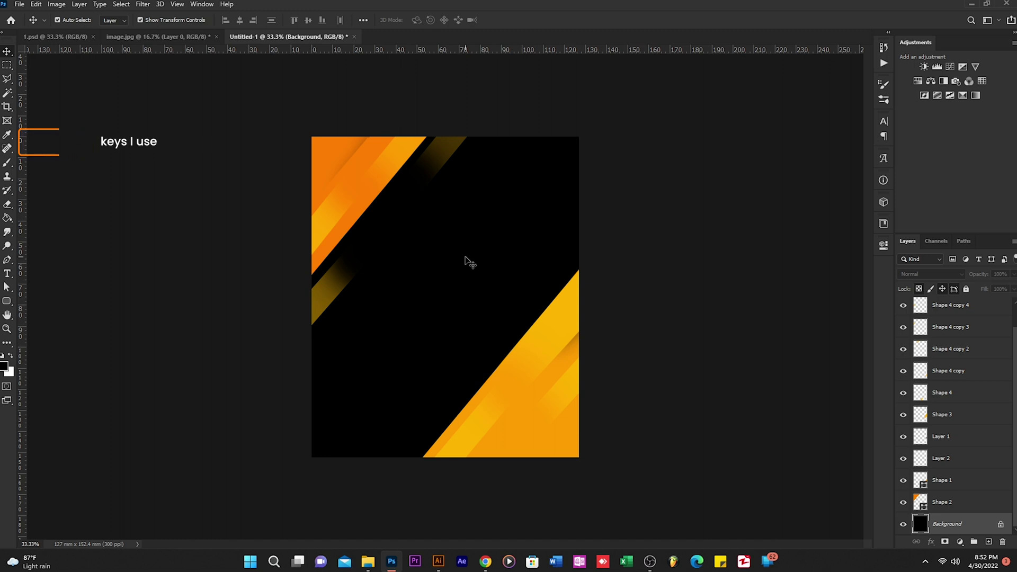
Step: Paste the bodybuilder photo, fade its lower part with a larger soft Eraser, and duplicate a stripe copy (Ctrl+J)
key(ctrl+v)
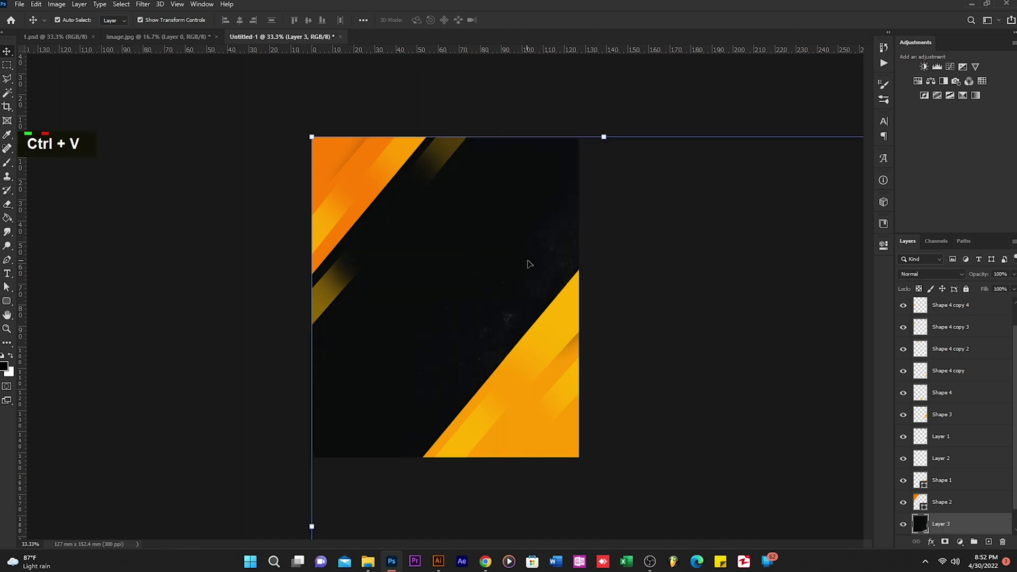
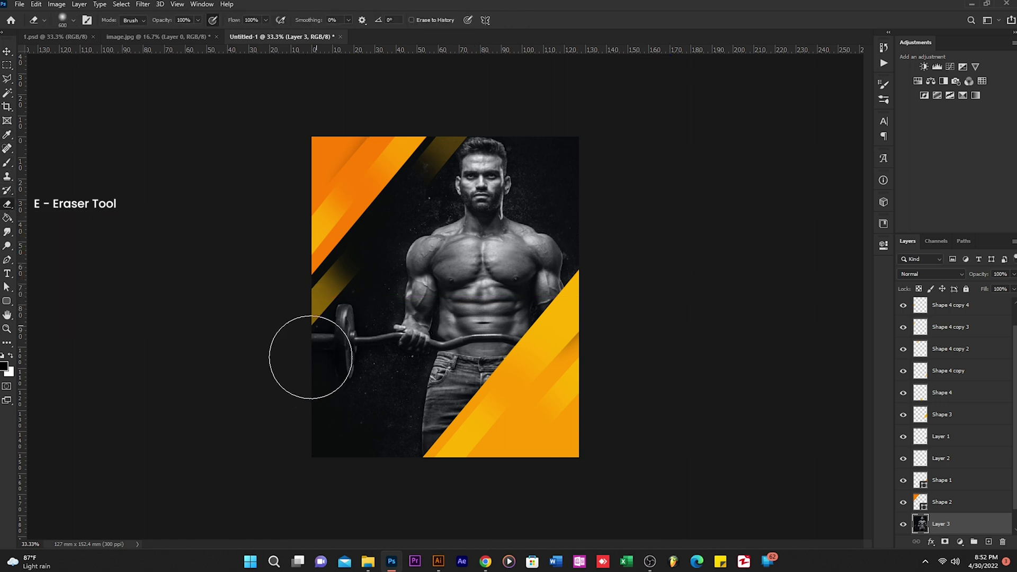
key(])
key(])
key(])
key(])
key(ctrl+z)
key(ctrl+j)
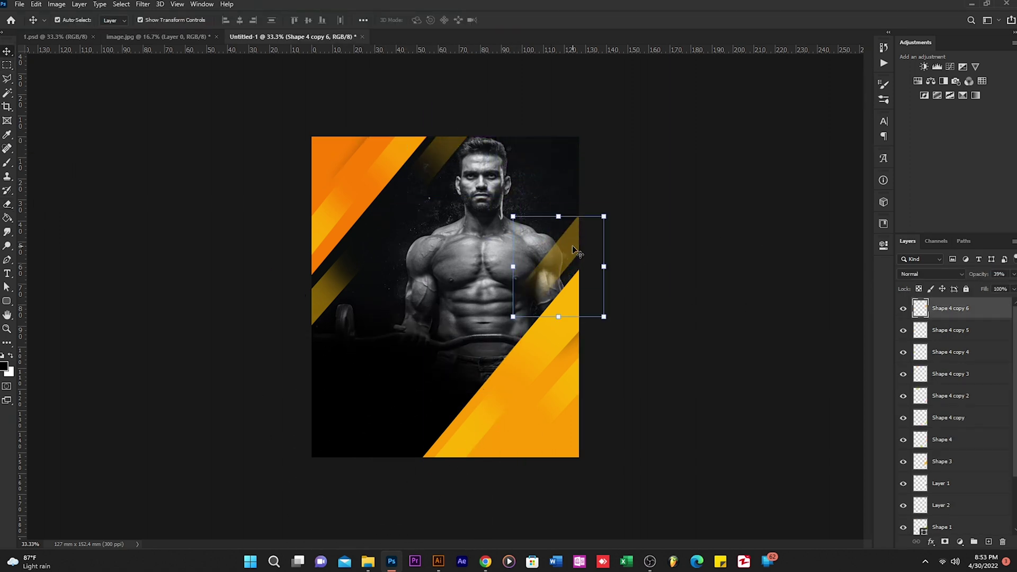
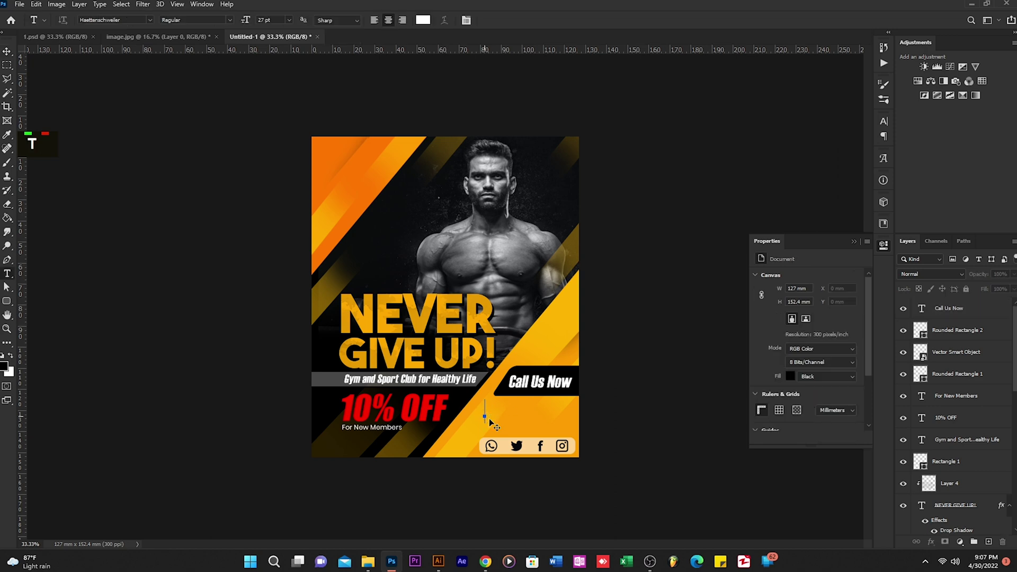
Step: Enter the white phone number '+9 477 522 22' below the Call Us Now banner
middle_click(494, 423)
key(shift+=)
key(9)
key(space)
key(BackSpace)
key(BackSpace)
key(space)
key(4)
key(KP_7)
key(space)
key(KP_5)
key(KP_2)
key(KP_2)
key(space)
key(KP_2)
key(KP_2)
middle_click(513, 443)
key(ctrl+a)
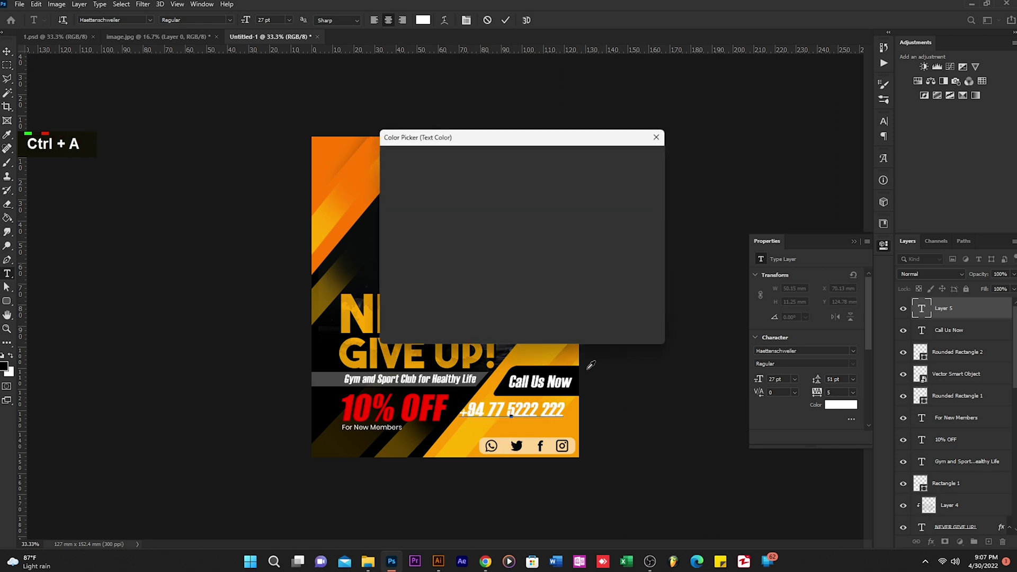
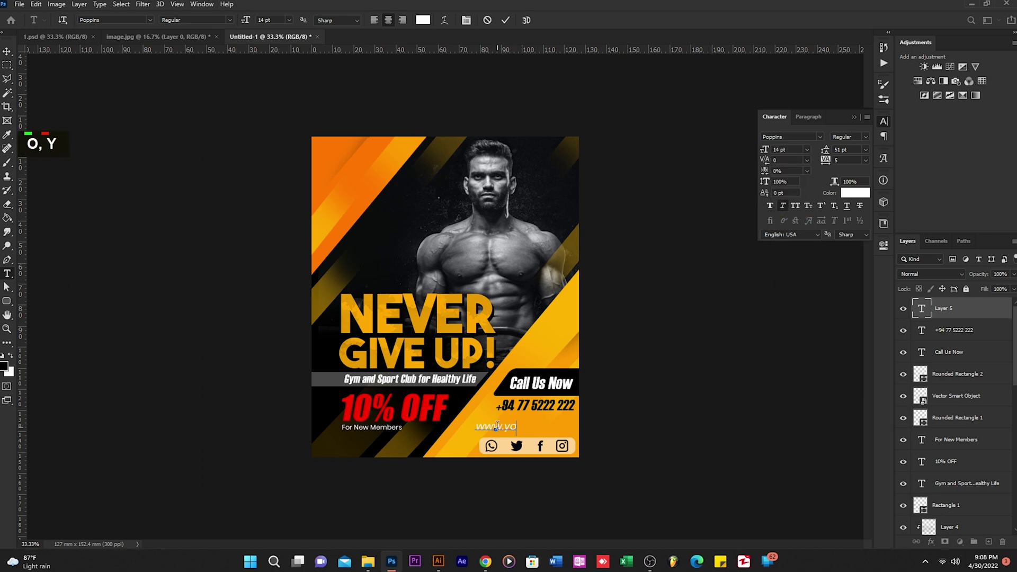
middle_click(513, 436)
key(ctrl+a)
key(Return)
key(Down)
key(Down)
key(Down)
key(Down)
Step: Confirm the scaled website text copy and nudge it into place under the top-left YourGym logo
key(Left)
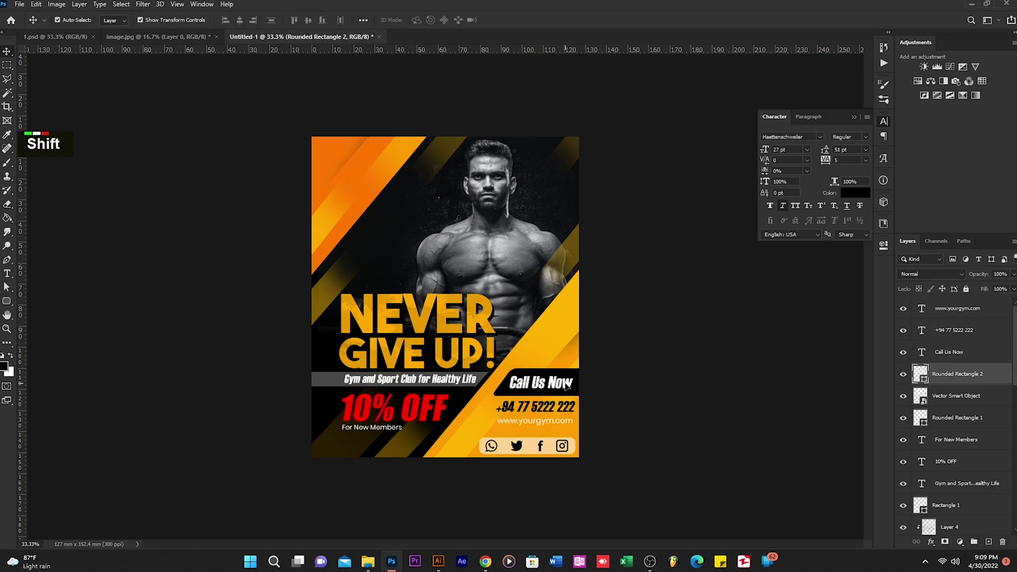
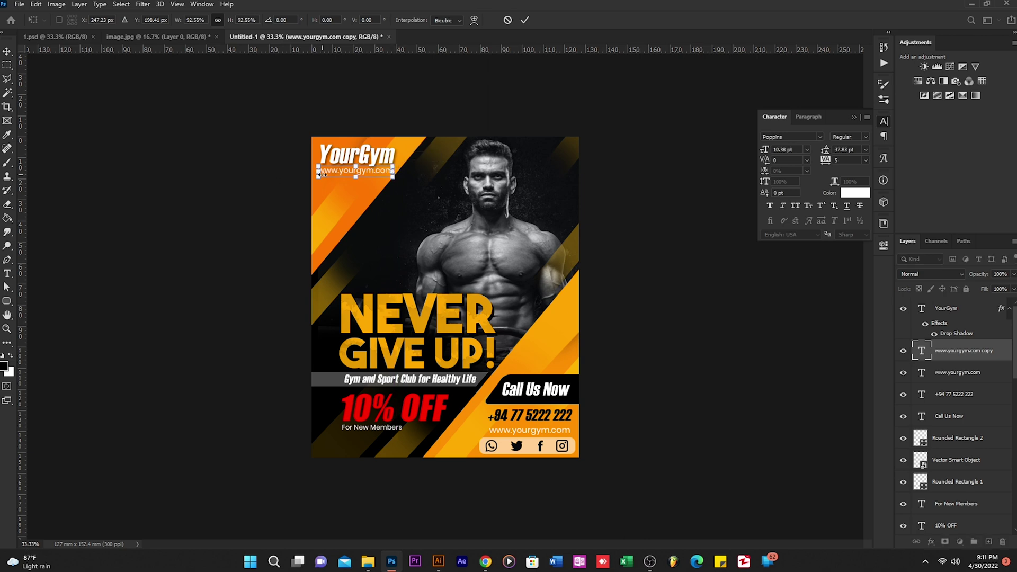
key(Return)
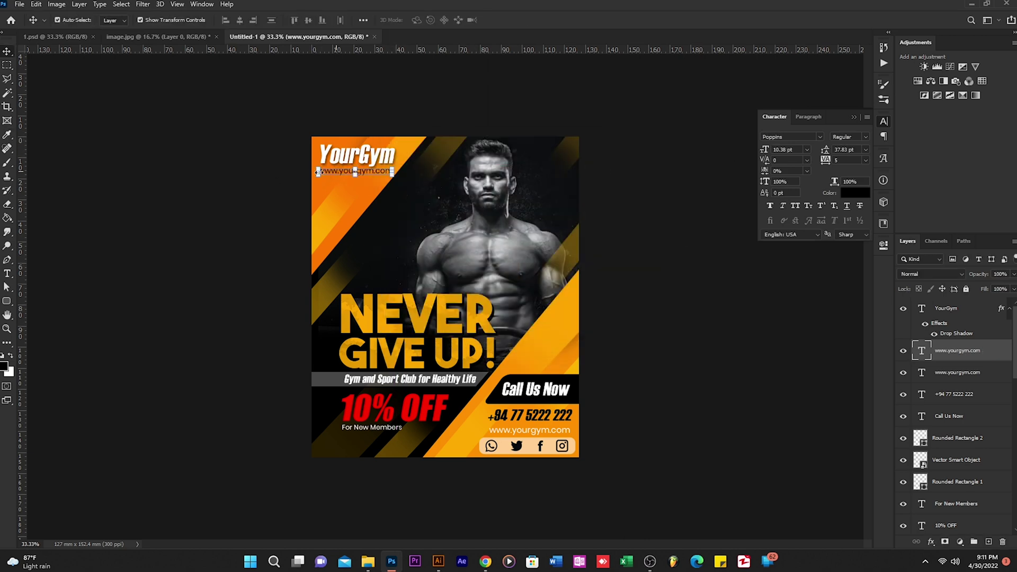
key(Return)
key(Down)
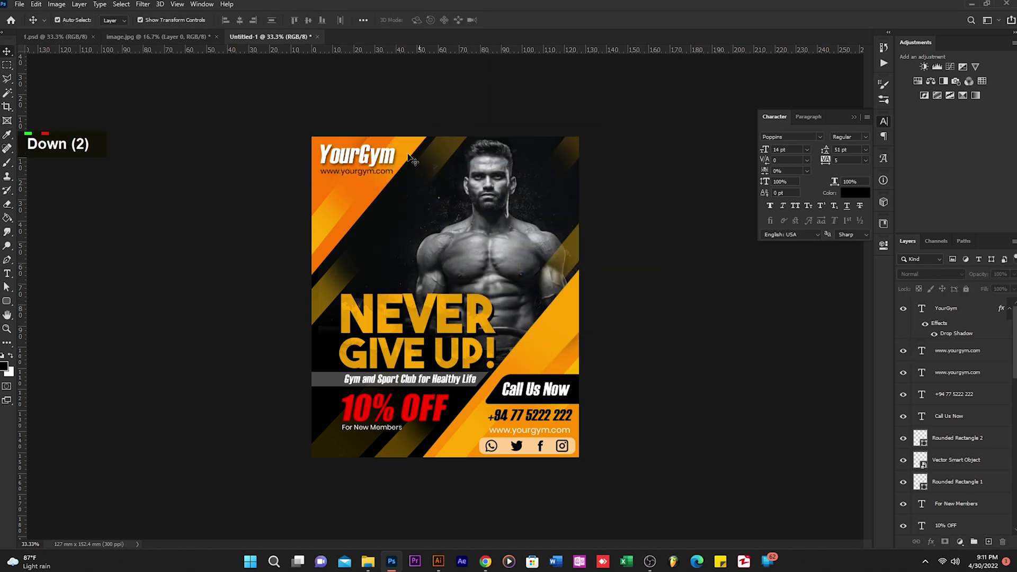